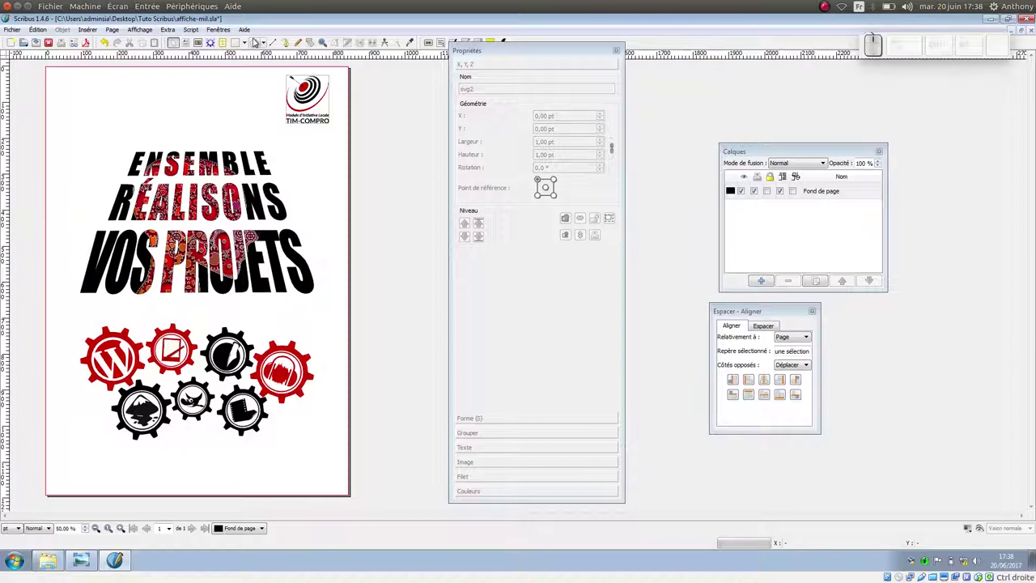
Step: Choose the ellipse from the predefined shape choices to draw beneath the gears
left_click(268, 48)
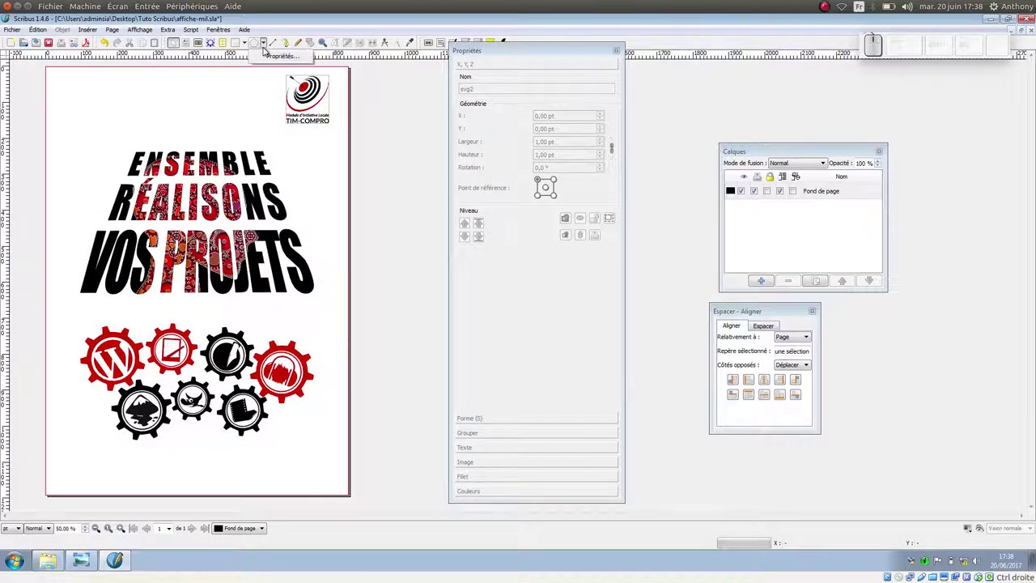
left_click(249, 42)
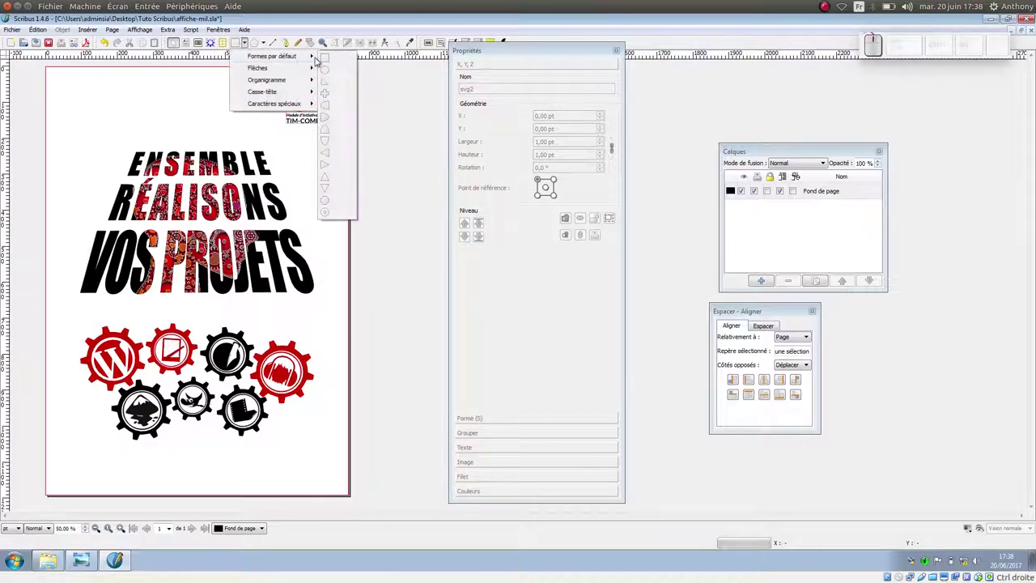
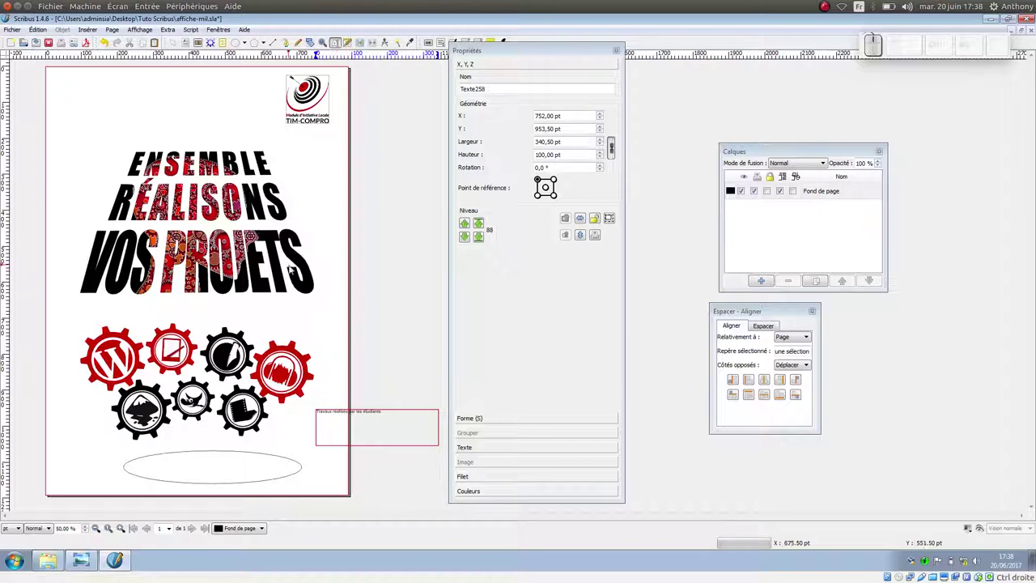
Step: Select the caption text frame together with the ellipse for attaching text to the path
left_click(400, 469)
left_click(382, 426)
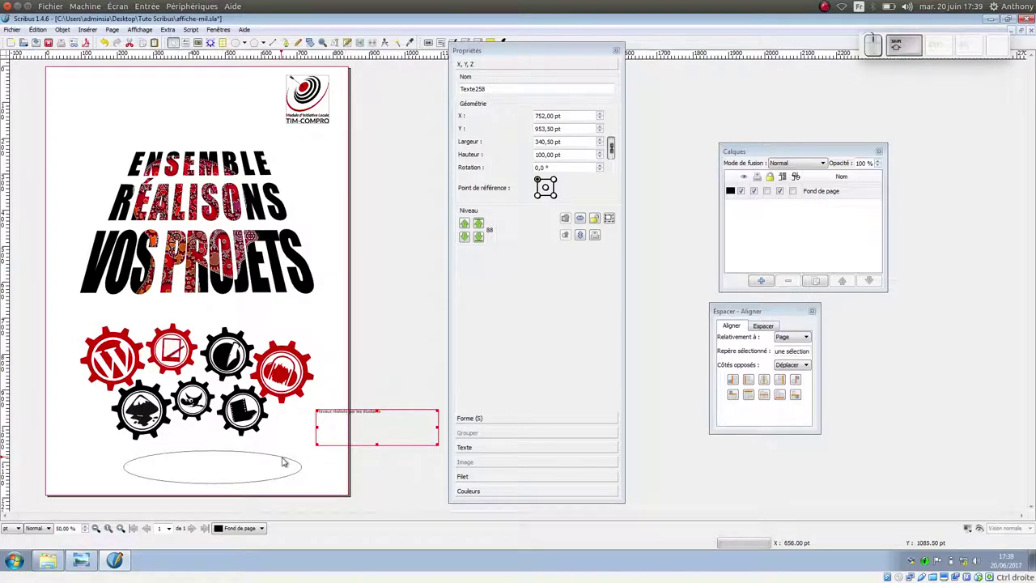
left_click(286, 457)
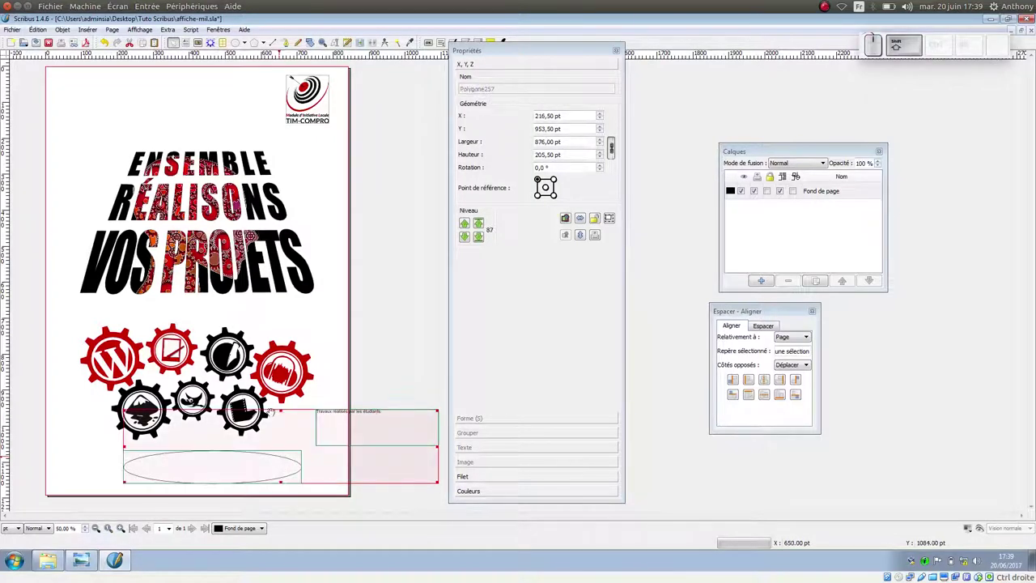
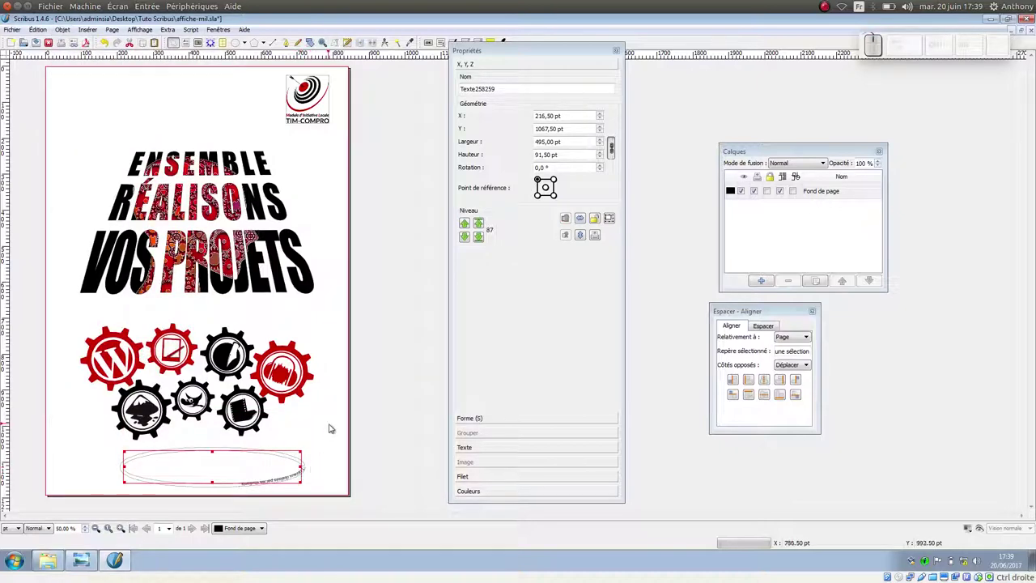
Step: Flip the curved caption horizontally so it reads left to right, then reach its font settings
scroll("up", 3)
scroll("down", 3)
scroll("up", 3)
left_click_drag(559, 49, 918, 70)
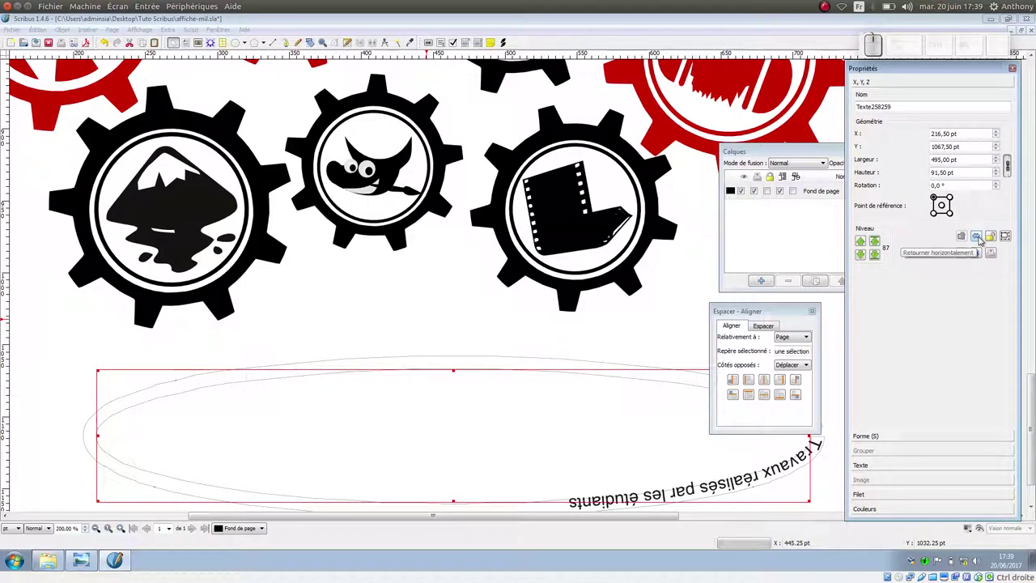
left_click(983, 237)
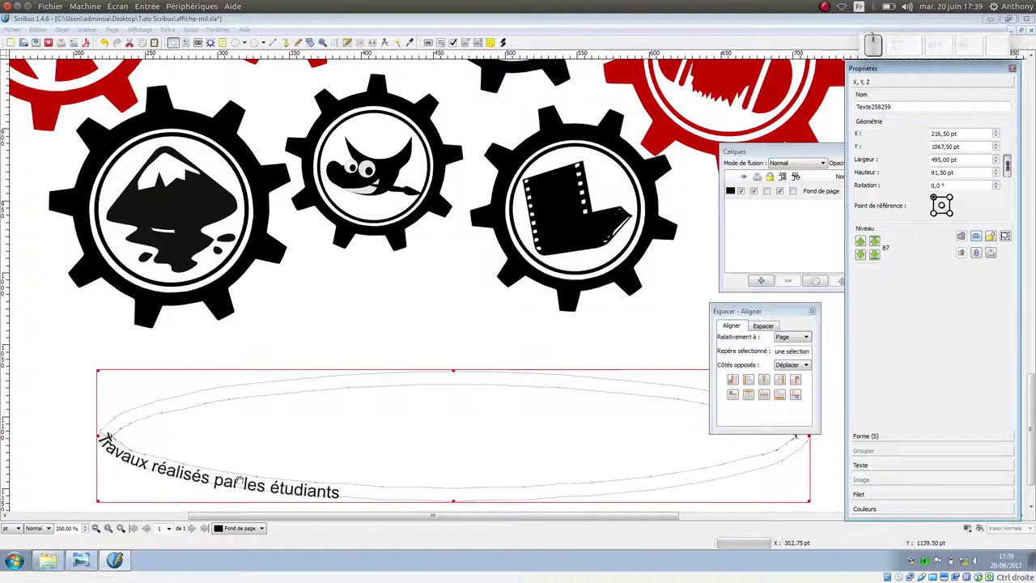
left_click(884, 464)
left_click(908, 139)
Step: Set the curved caption in Lato Light at about 34 pt
key("l")
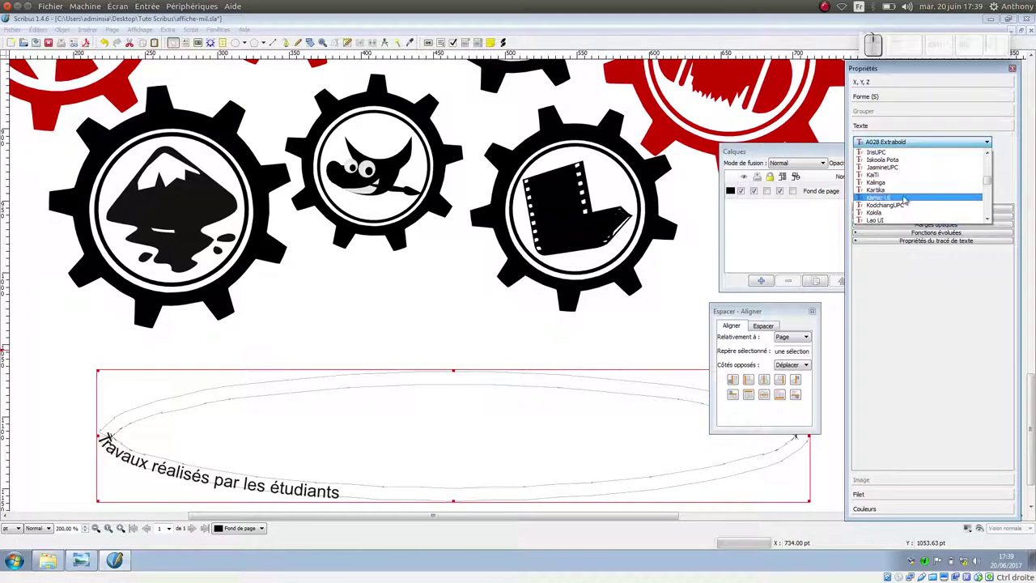
scroll("down", 3)
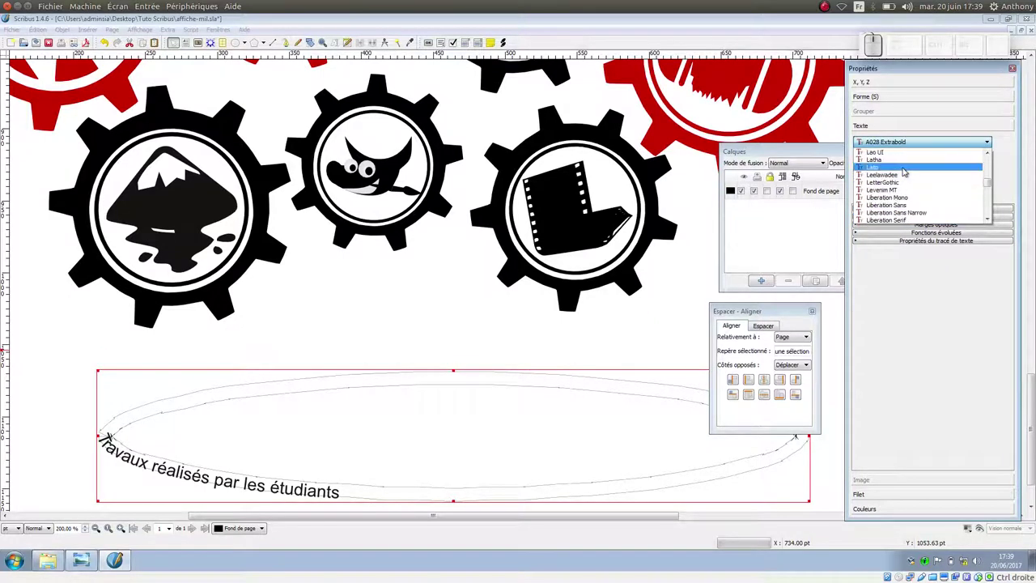
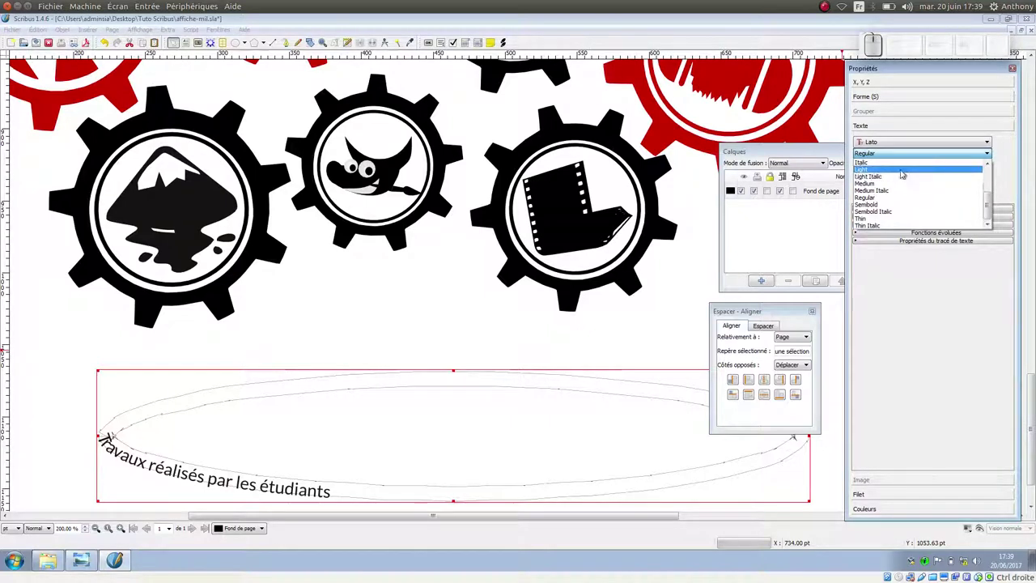
left_click(904, 170)
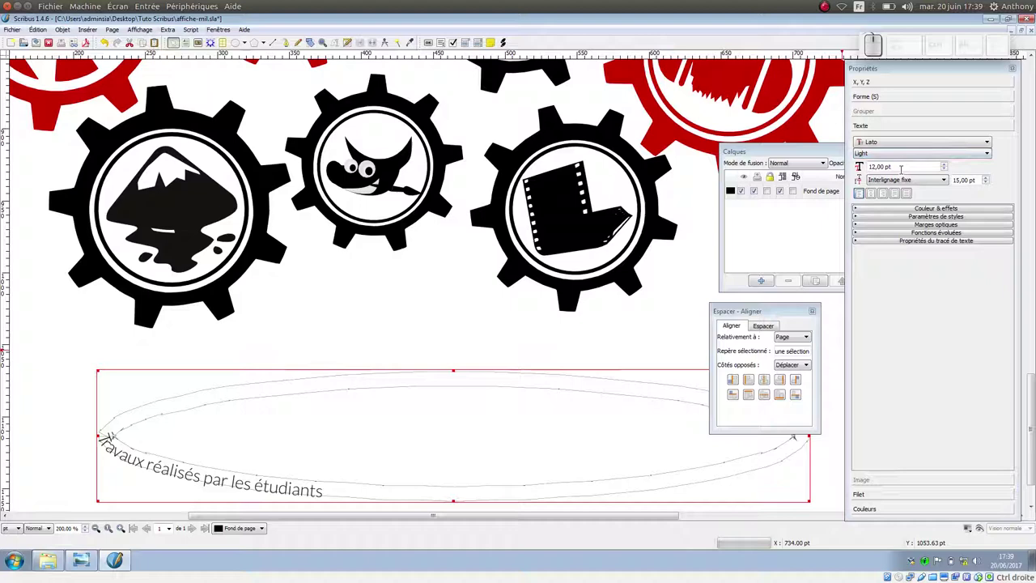
left_click(948, 165)
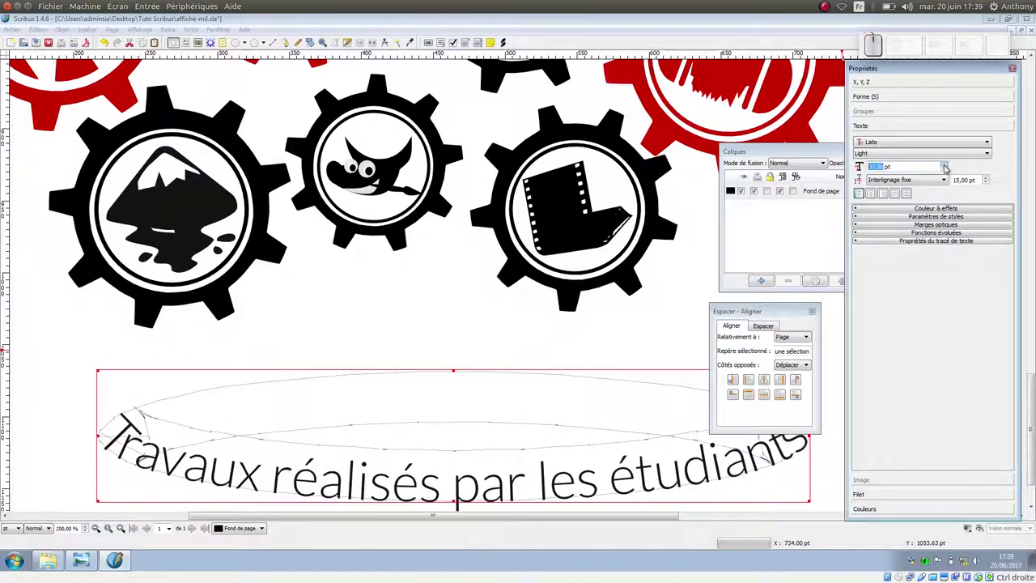
left_click(950, 168)
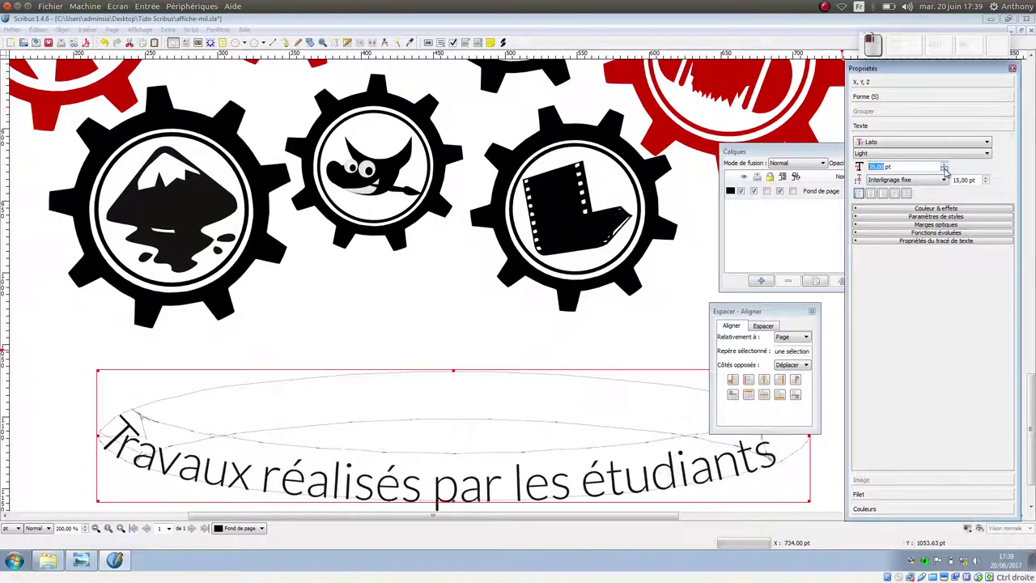
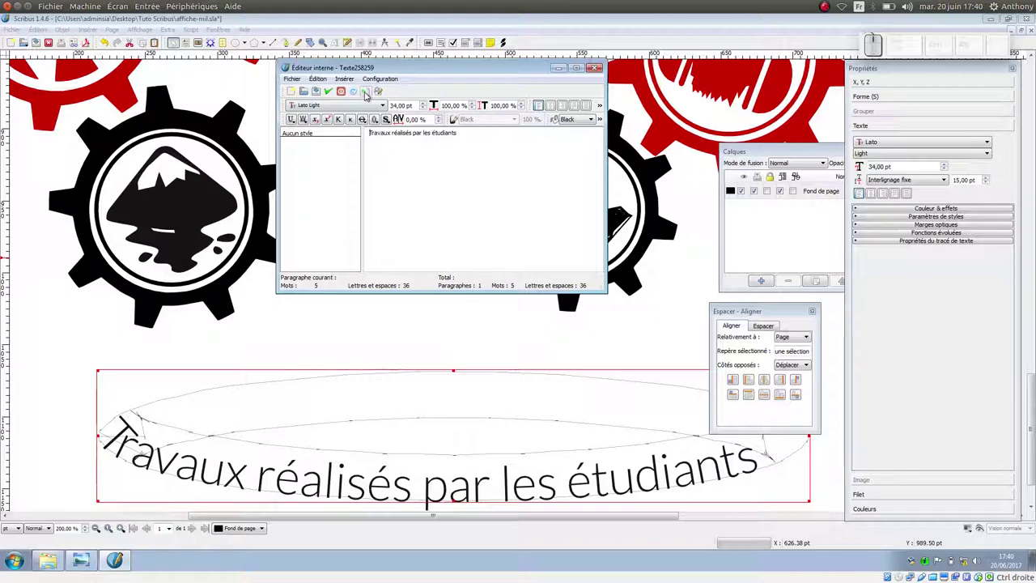
Step: Apply the edited caption text with its two leading spaces from the Story Editor
left_click(369, 92)
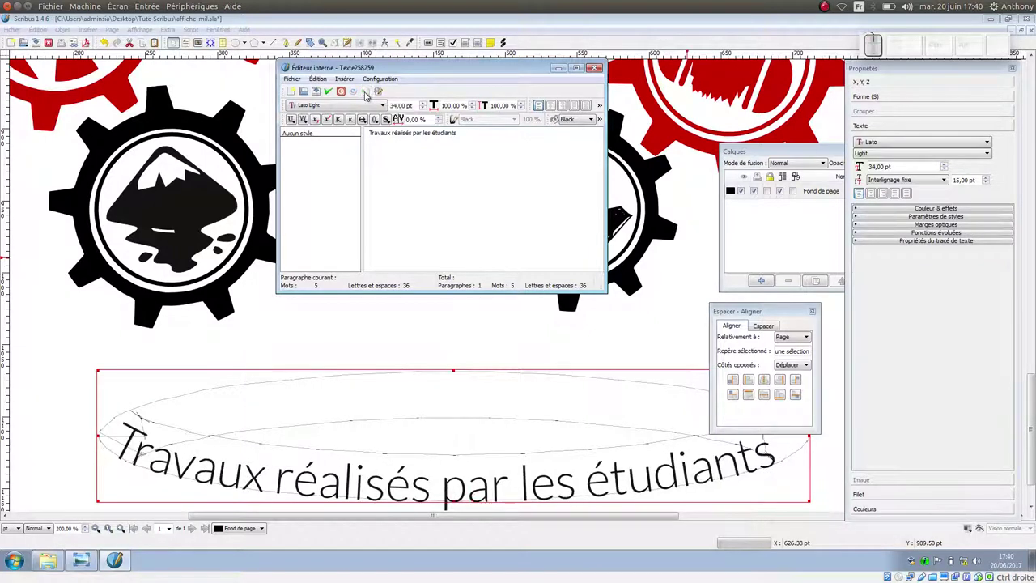
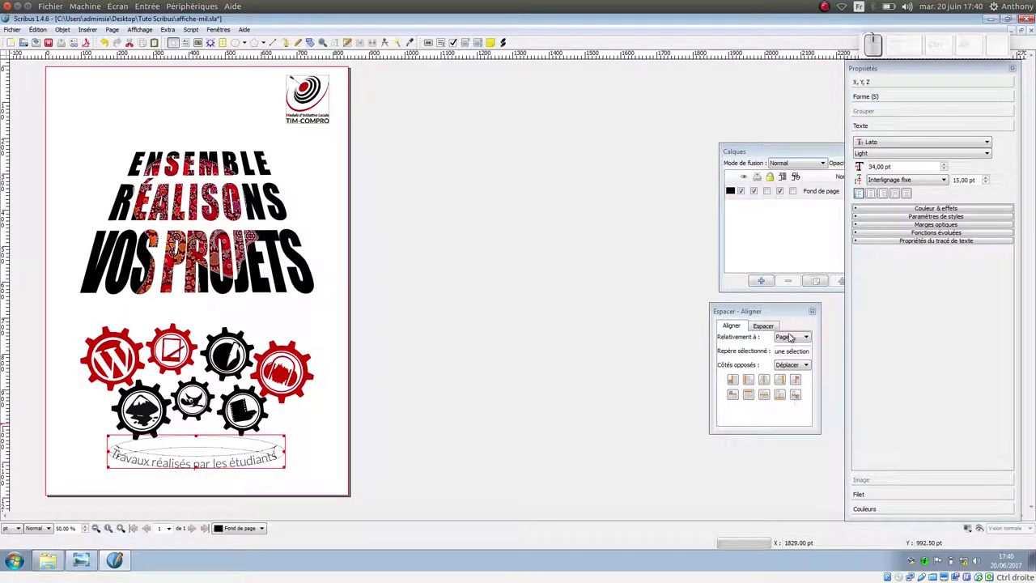
Step: Deselect the caption and switch to the Text Frame tool for a new frame beside the page
left_click(769, 380)
left_click(402, 388)
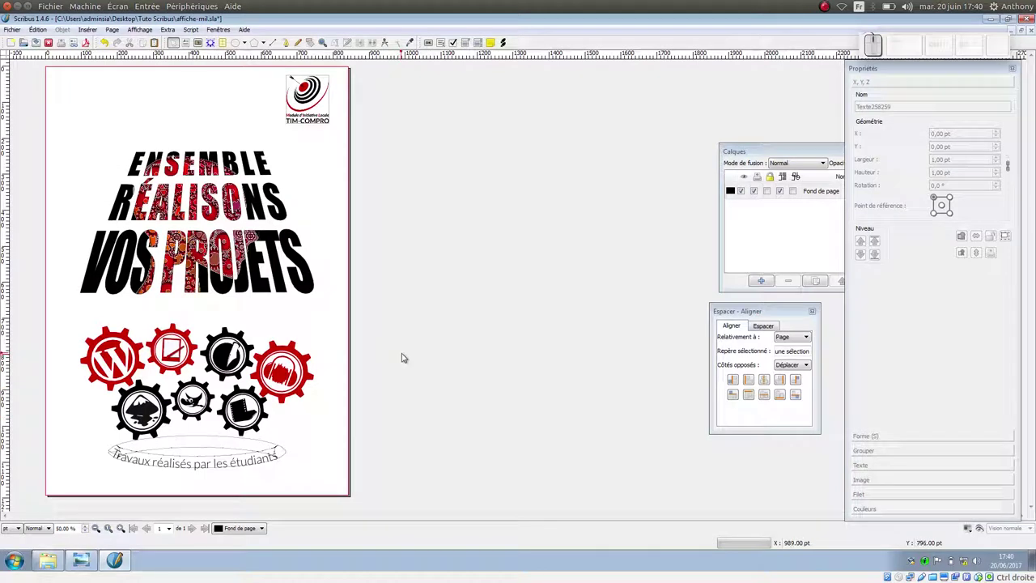
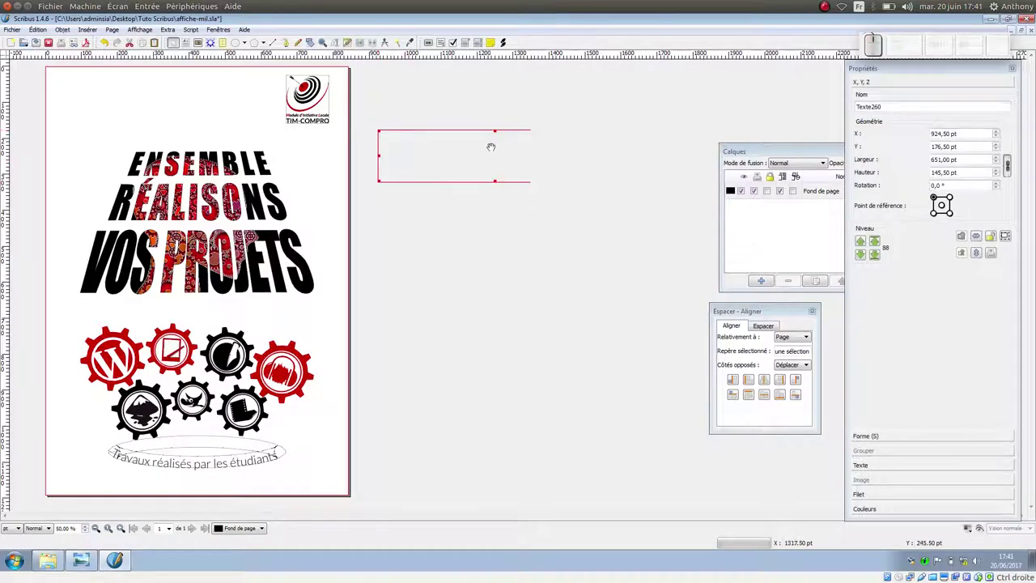
Step: Enter text into the new info frame, then select the MIL TIM-COMPRO frame for moving
left_click(400, 130)
left_click(394, 141)
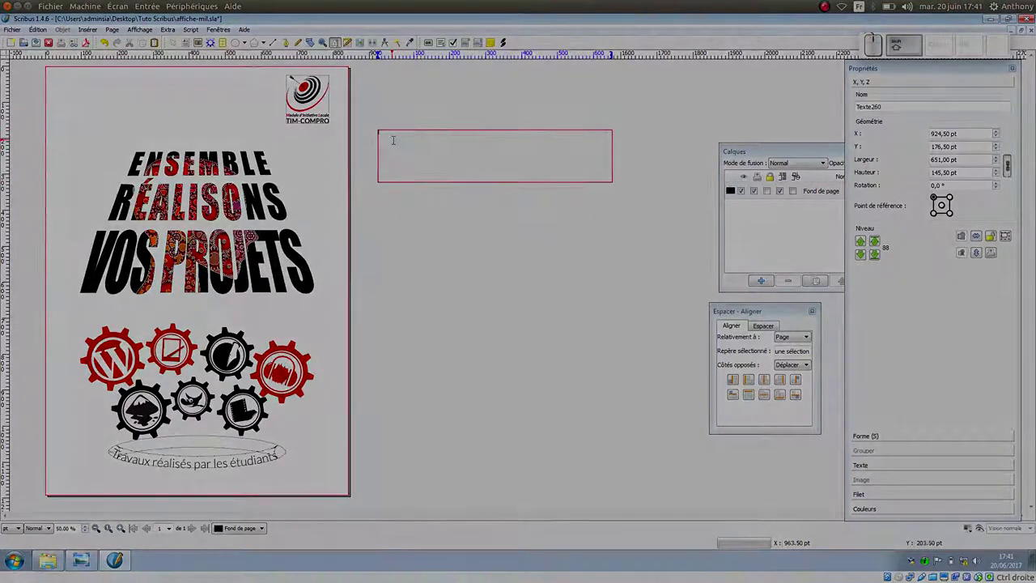
key("shift+t")
key("shift+r")
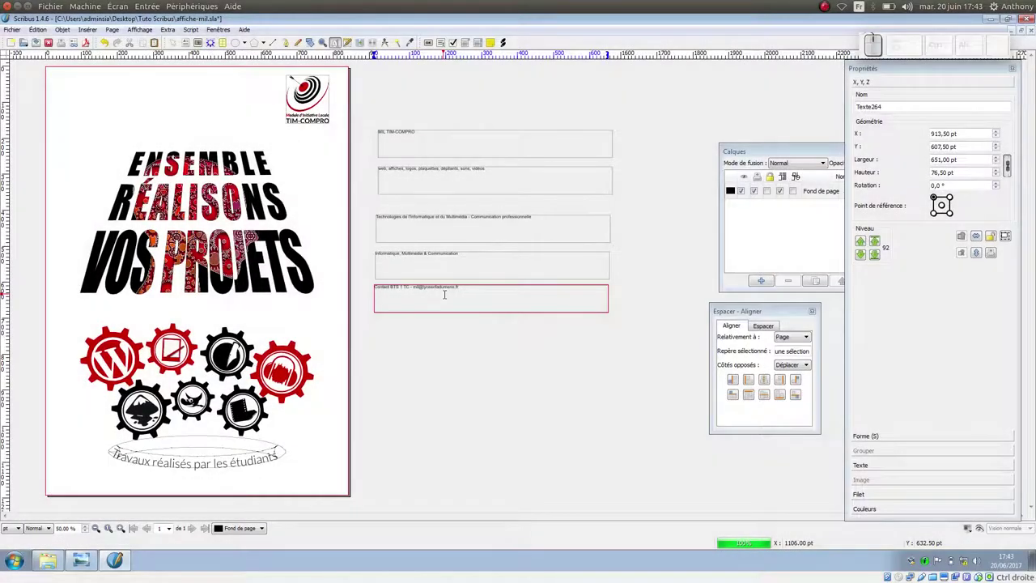
left_click(456, 332)
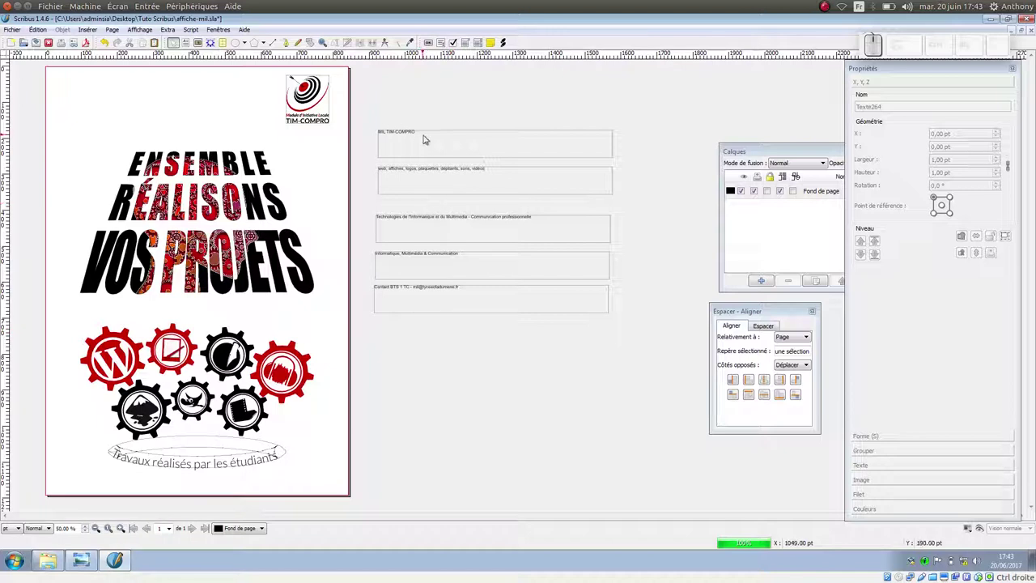
left_click(422, 137)
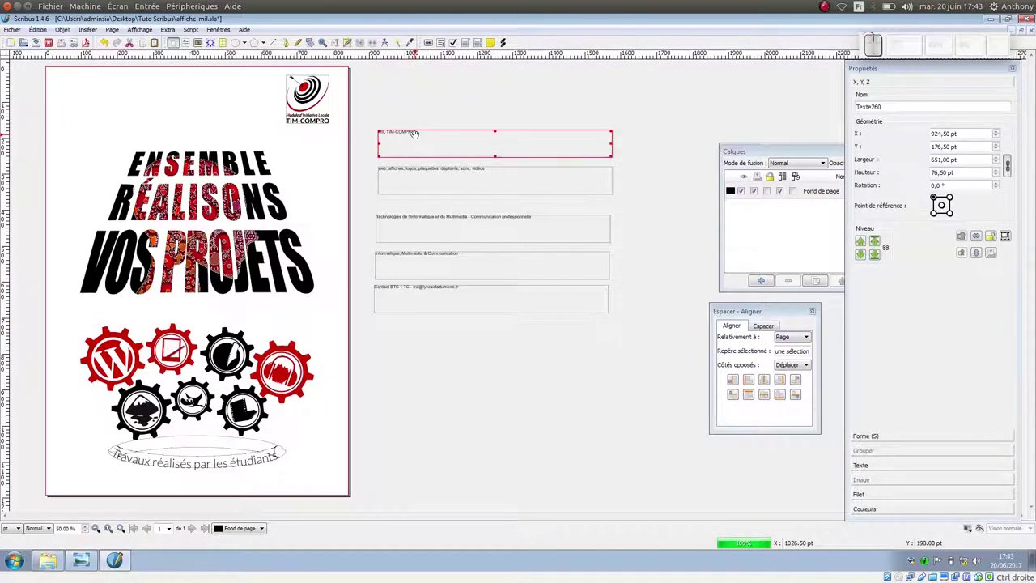
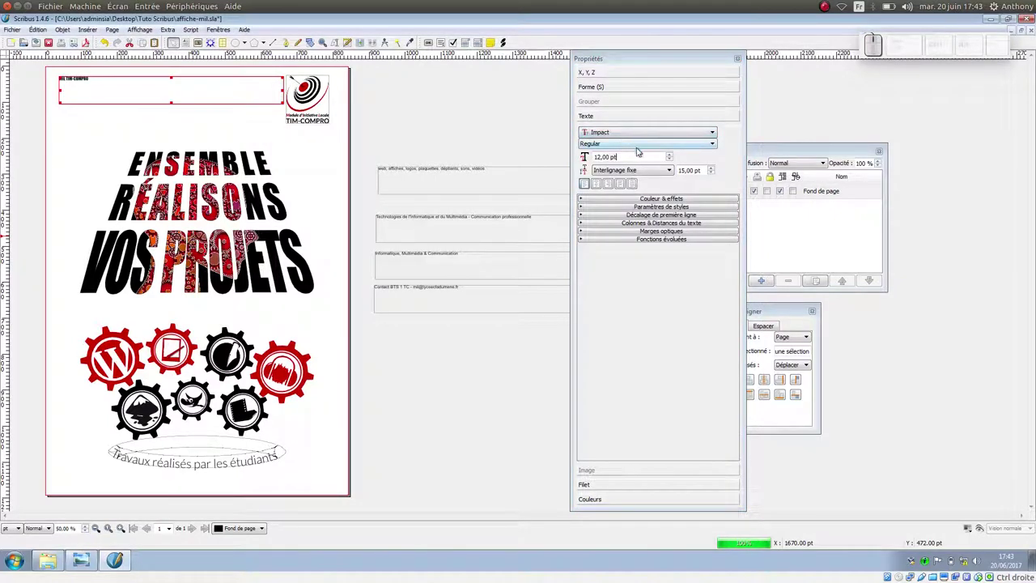
Step: Enlarge the MIL TIM-COMPRO heading's font size in Impact
left_click(673, 154)
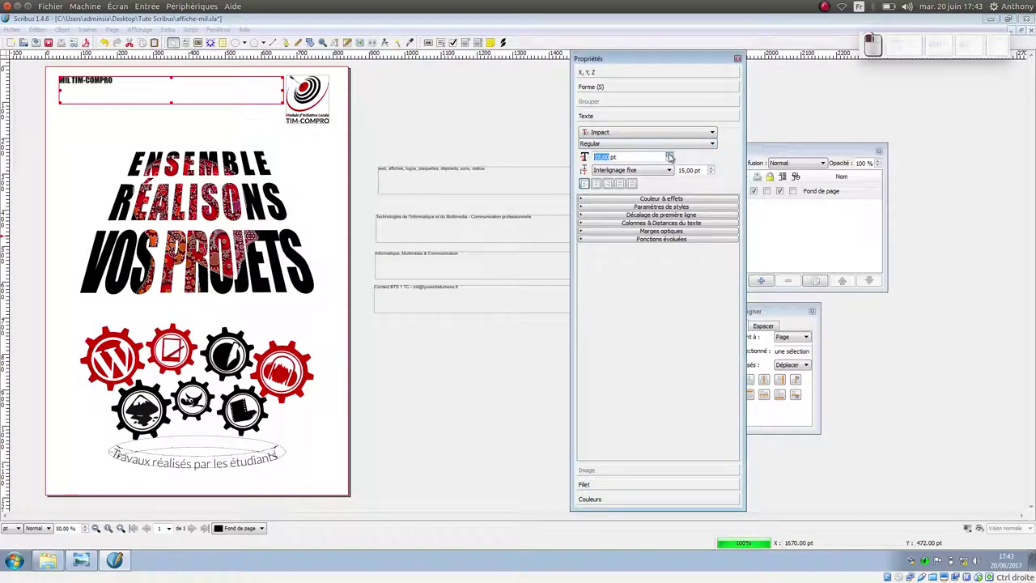
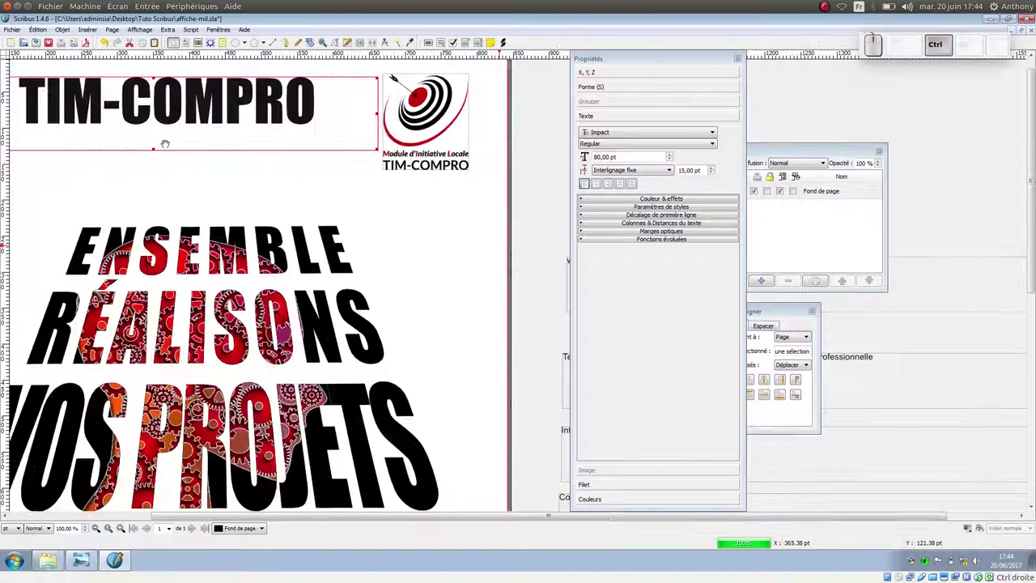
left_click_drag(674, 152, 674, 152)
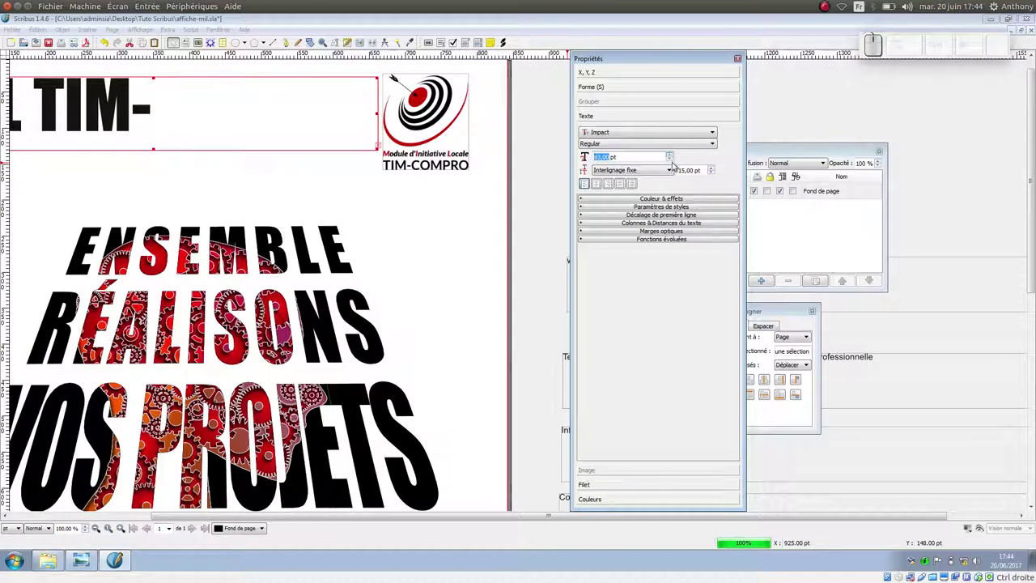
left_click(676, 160)
Step: Move the web, affiches, logos slogan line to sit just under the heading
left_click(347, 208)
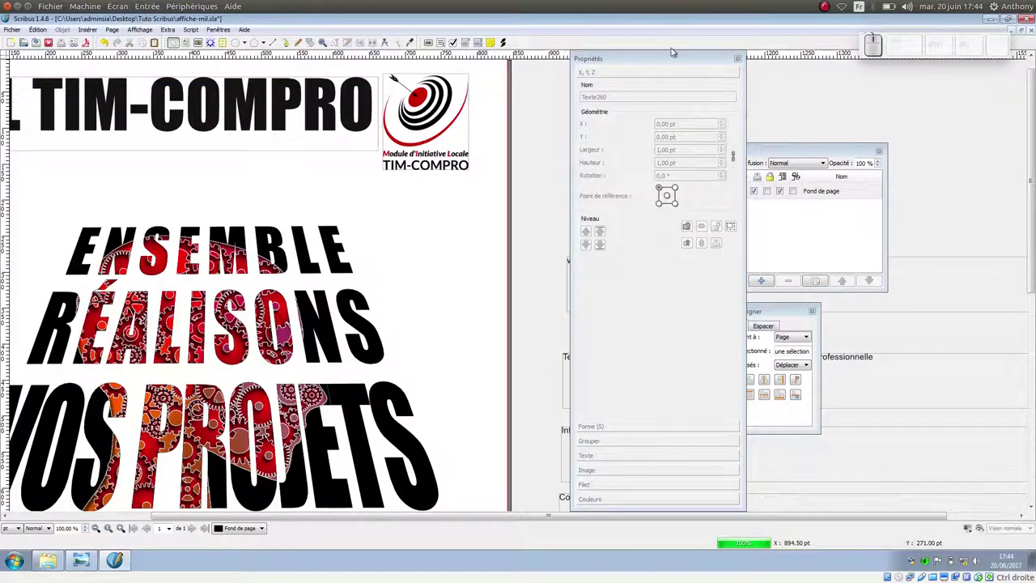
left_click_drag(674, 53, 602, 273)
left_click(601, 269)
left_click_drag(602, 265, 71, 188)
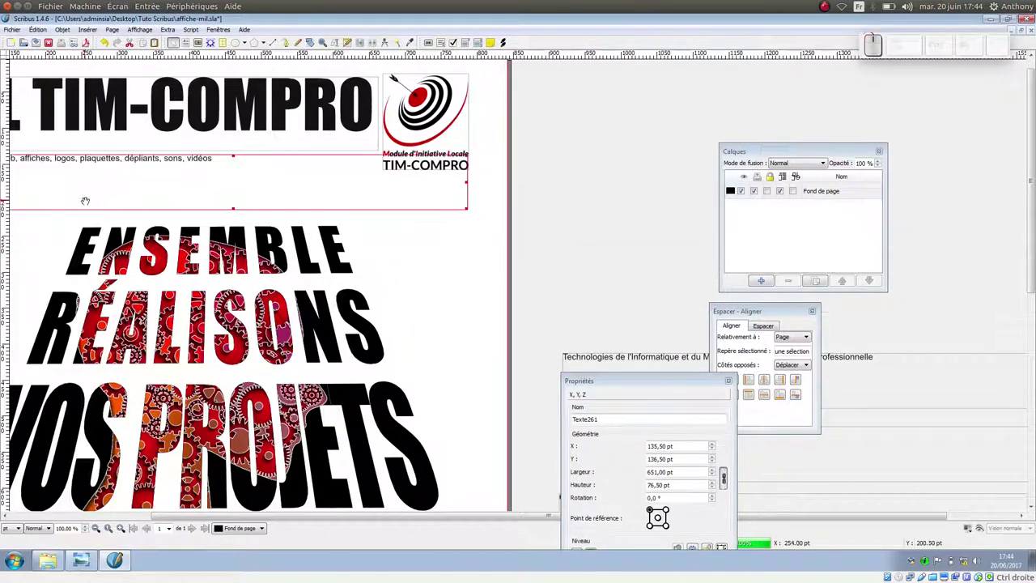
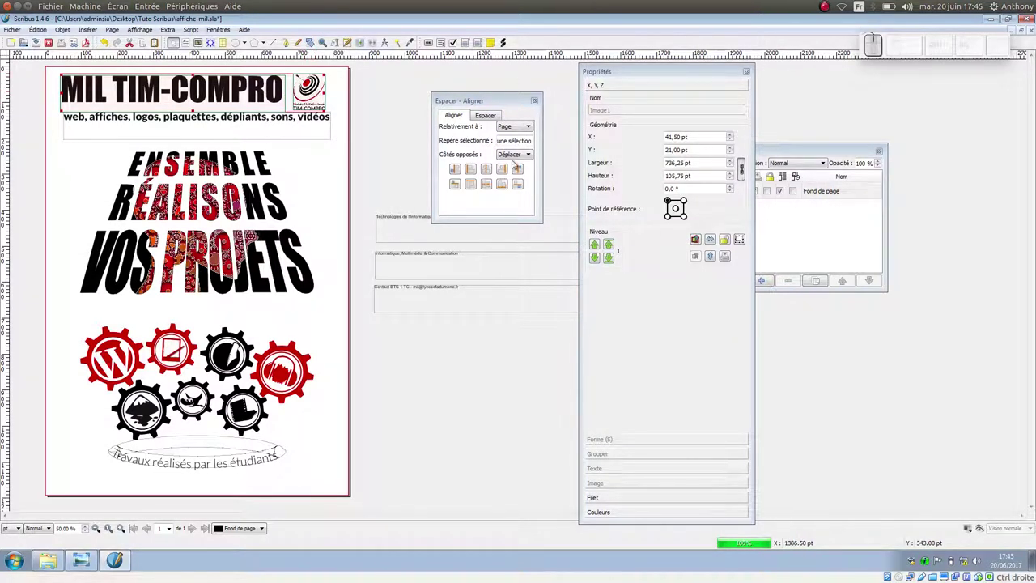
Step: Align the heading and logo relative to the first selected object and group them
left_click(518, 124)
left_click(522, 139)
left_click(491, 184)
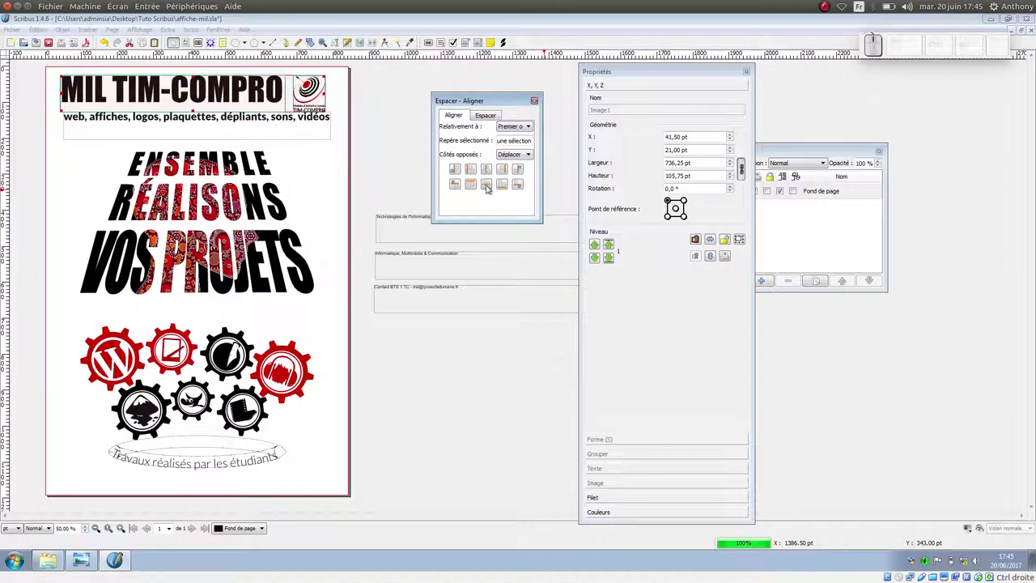
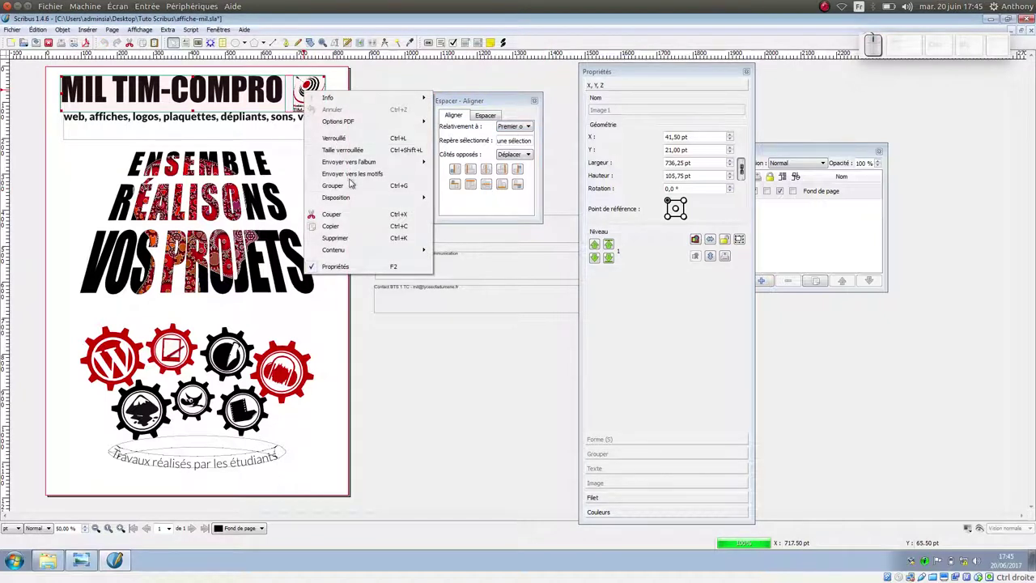
left_click(357, 183)
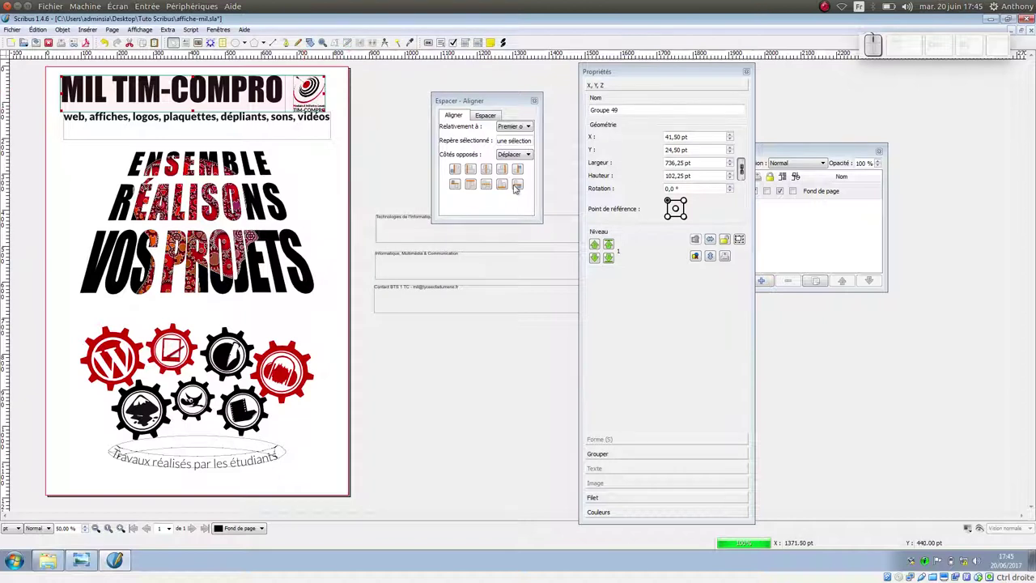
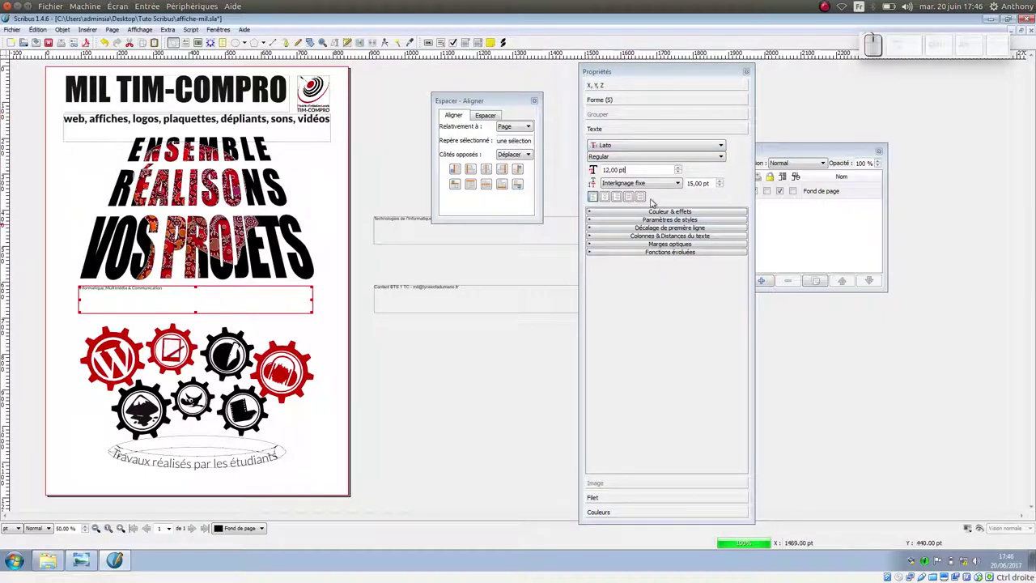
Step: Set the Informatique, Multimédia & Communication line in Lato Light at a larger size filling its frame
left_click(623, 155)
left_click(627, 201)
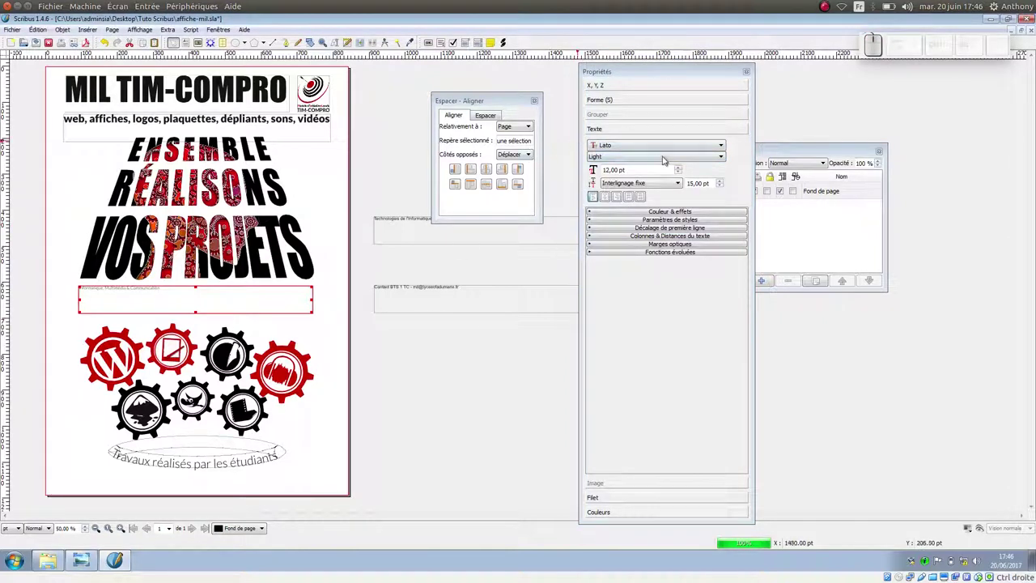
left_click(682, 170)
left_click(680, 169)
left_click(684, 165)
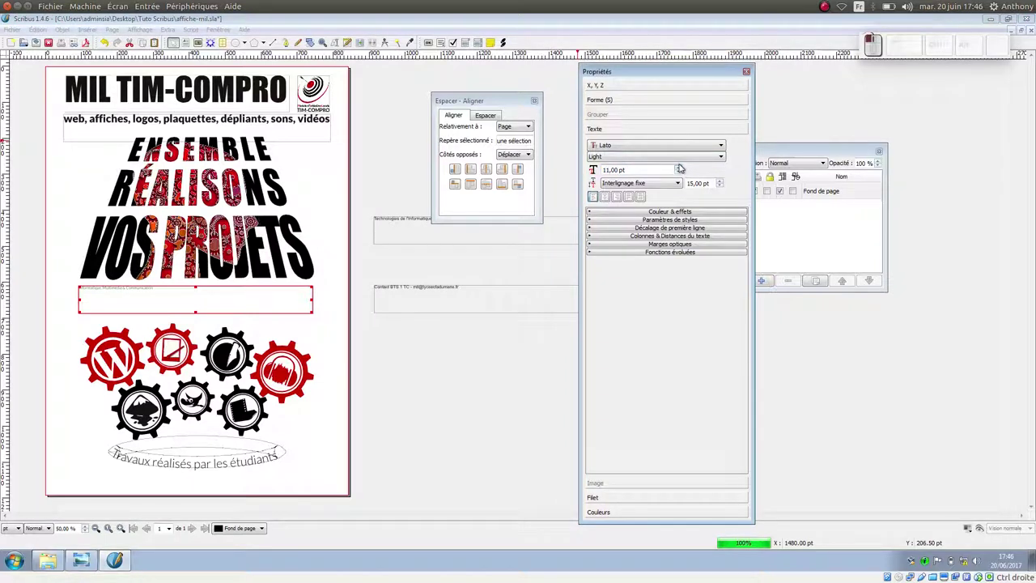
left_click(682, 167)
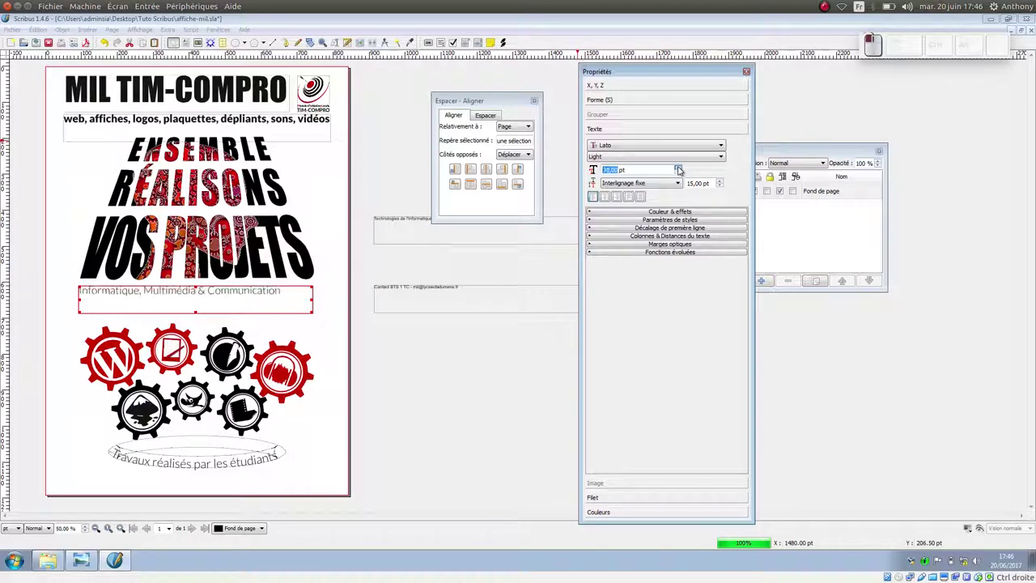
left_click(682, 171)
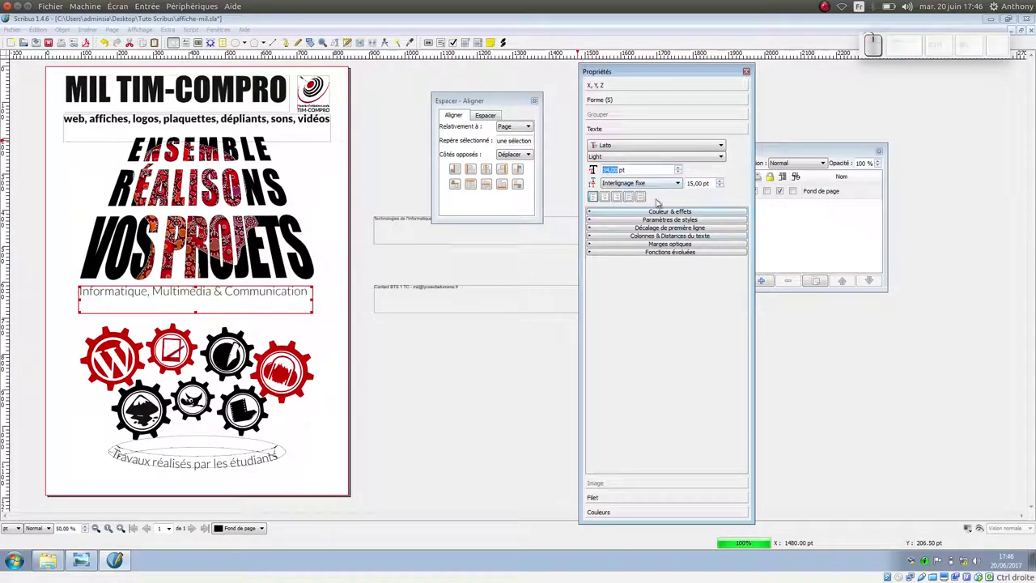
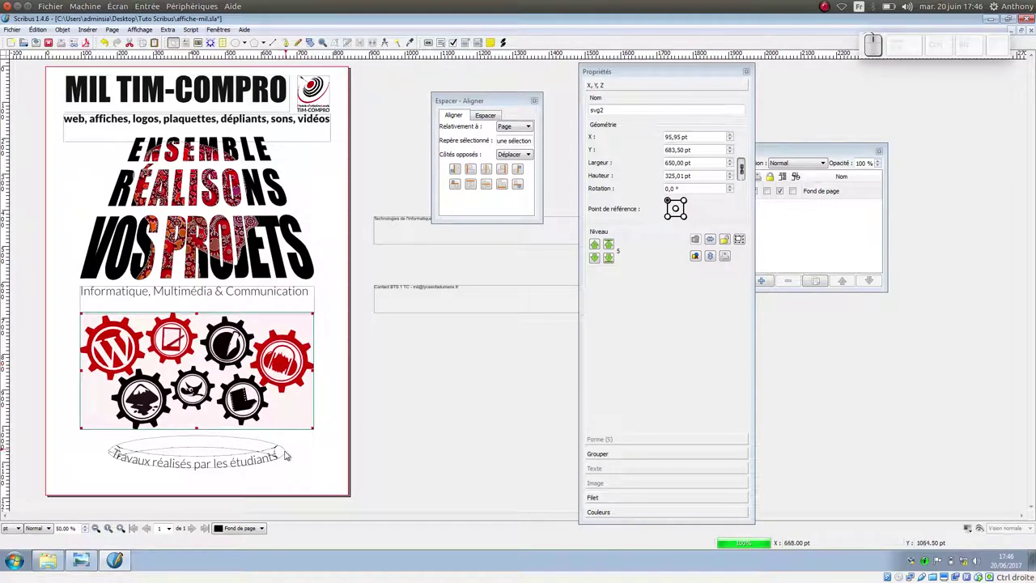
Step: Nudge the curved 'Travaux réalisés par les étudiants' caption down then back up into place
left_click(283, 456)
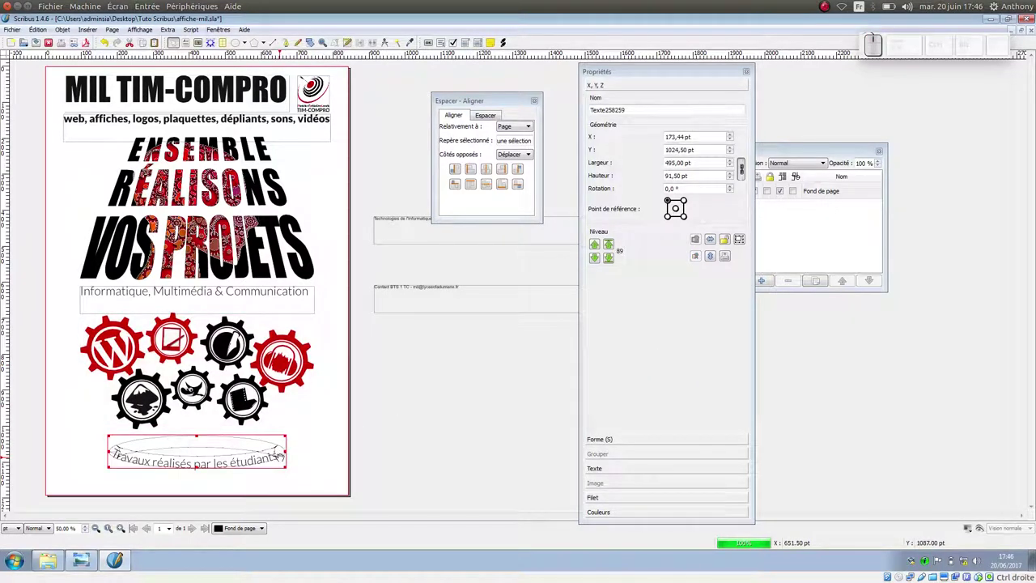
key("Down")
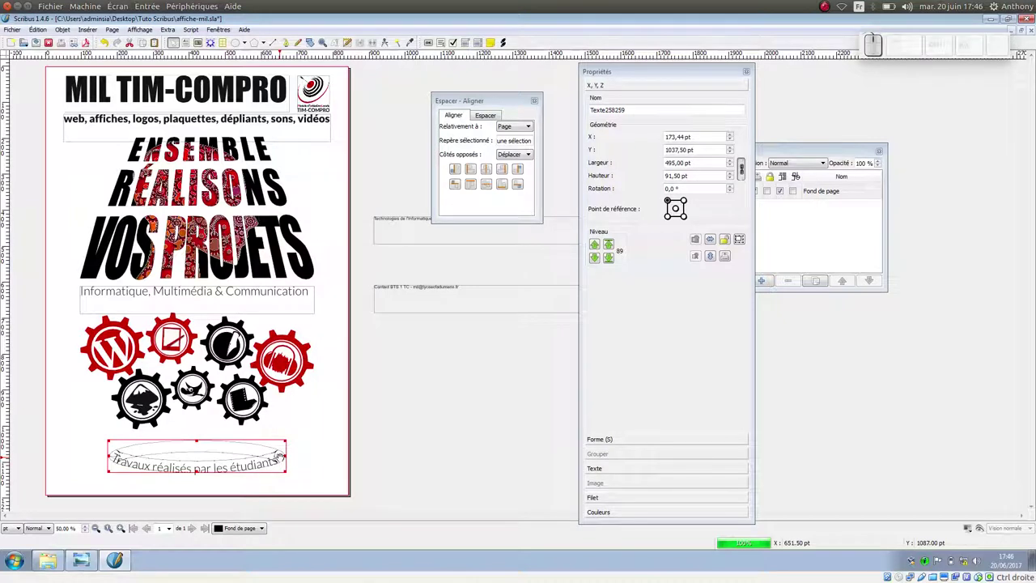
key("Up")
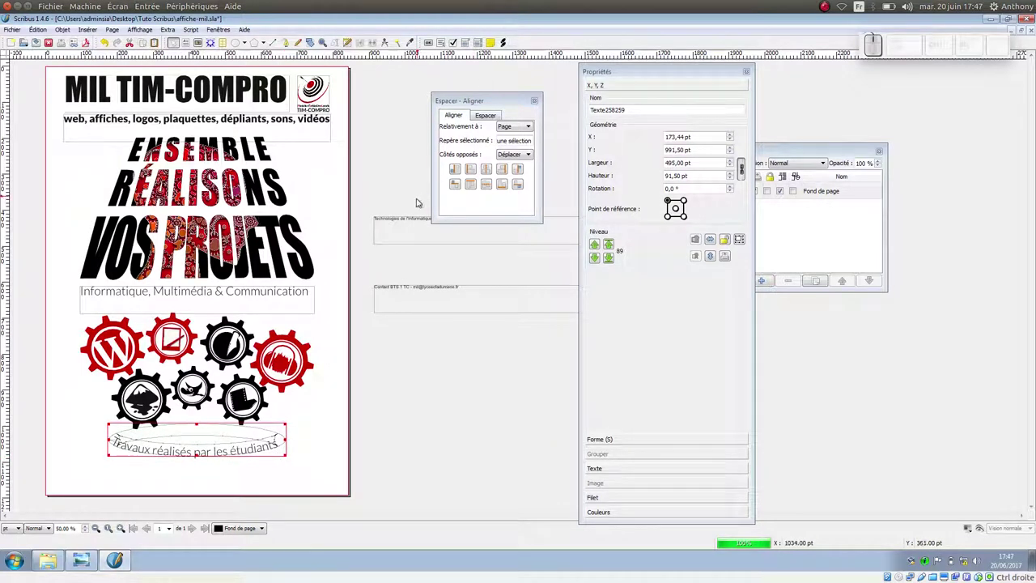
Step: Move the Technologies de l'Informatique line to the bottom of the page
left_click(413, 219)
left_click_drag(439, 238, 143, 483)
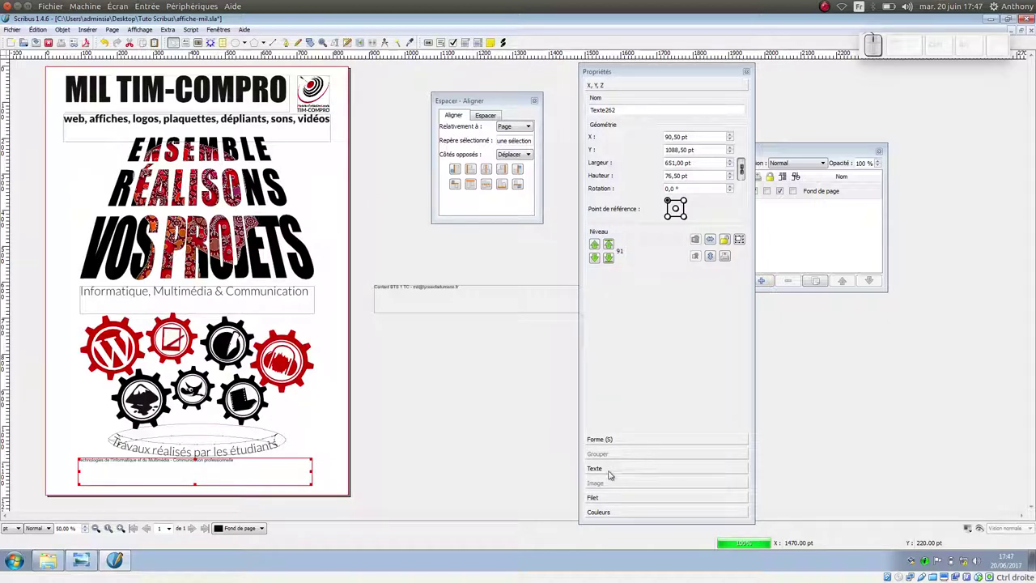
Step: Set the Technologies line in Lato with the Bold style
left_click(611, 466)
key("l")
left_click(642, 212)
left_click(617, 147)
scroll("down", 3)
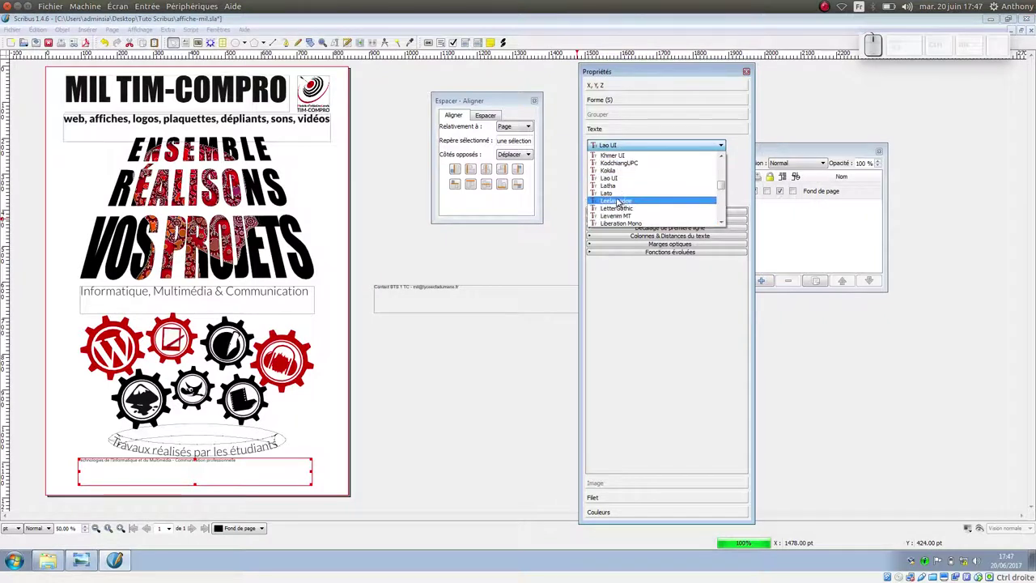
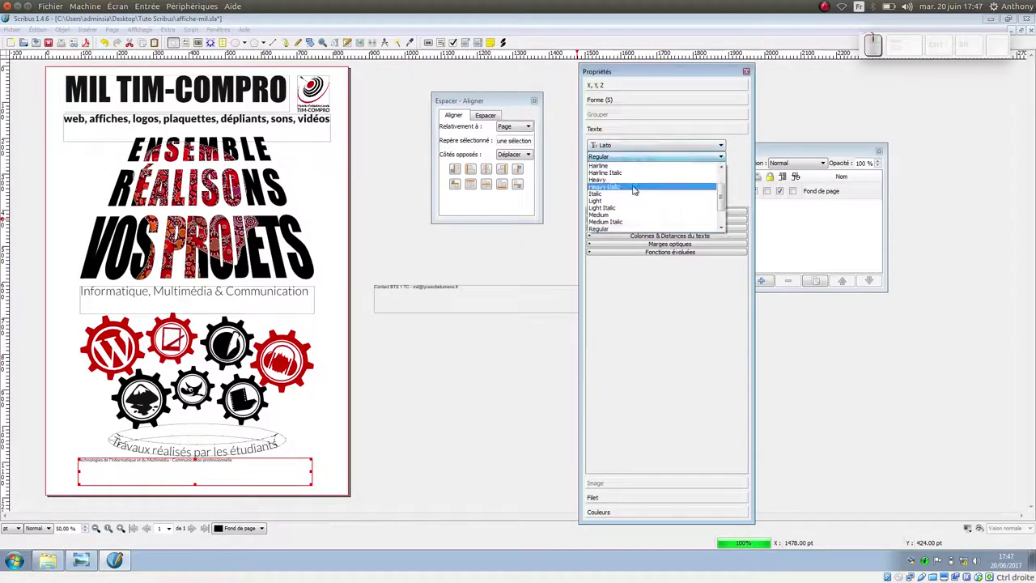
scroll("up", 3)
left_click(633, 179)
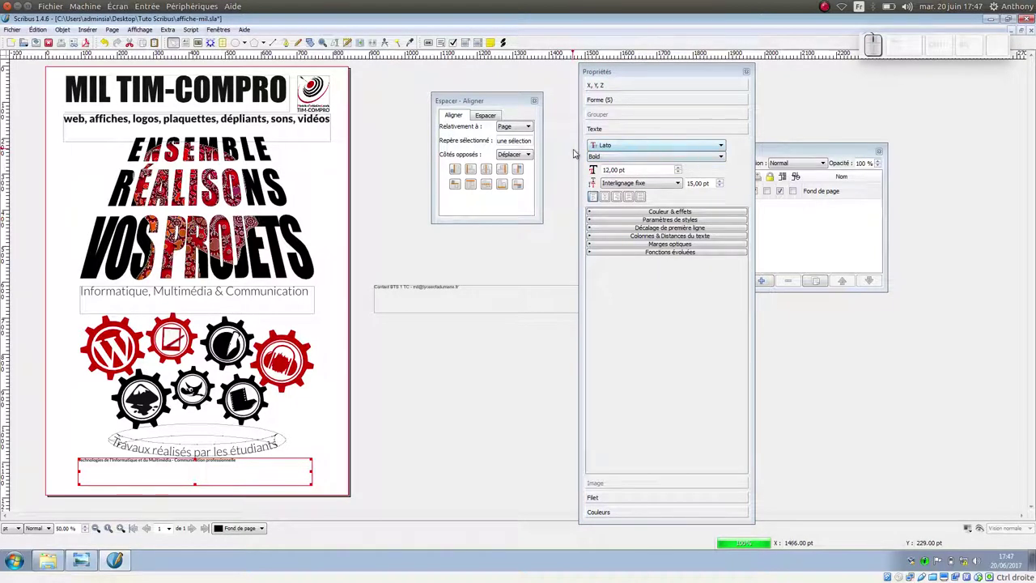
Step: Increase the Technologies line's font size so it wraps onto two lines
left_click(682, 167)
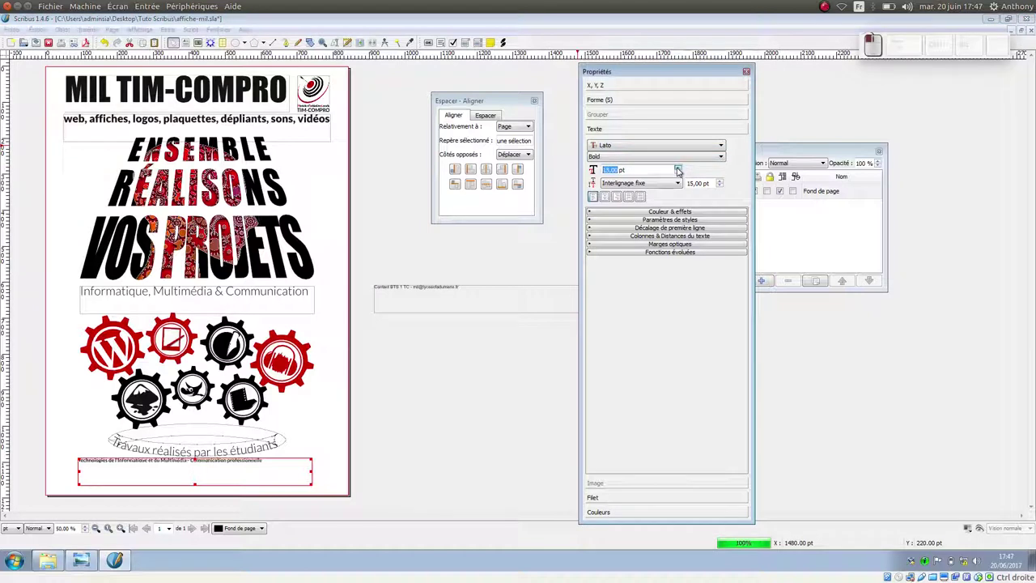
left_click(682, 167)
left_click(682, 168)
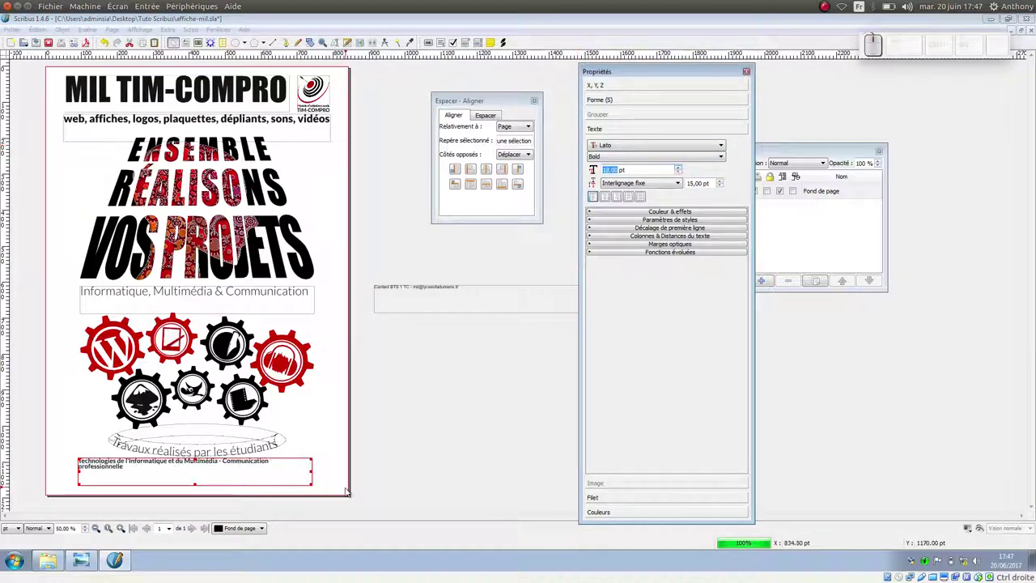
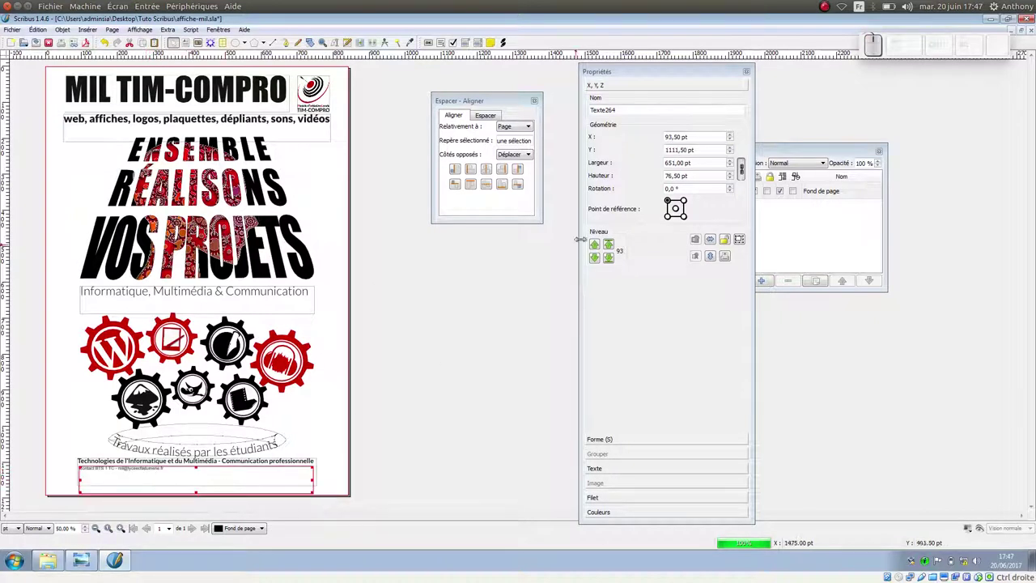
Step: Set the Contact BTS 1 TC line in the Impact font
left_click(610, 470)
left_click(636, 147)
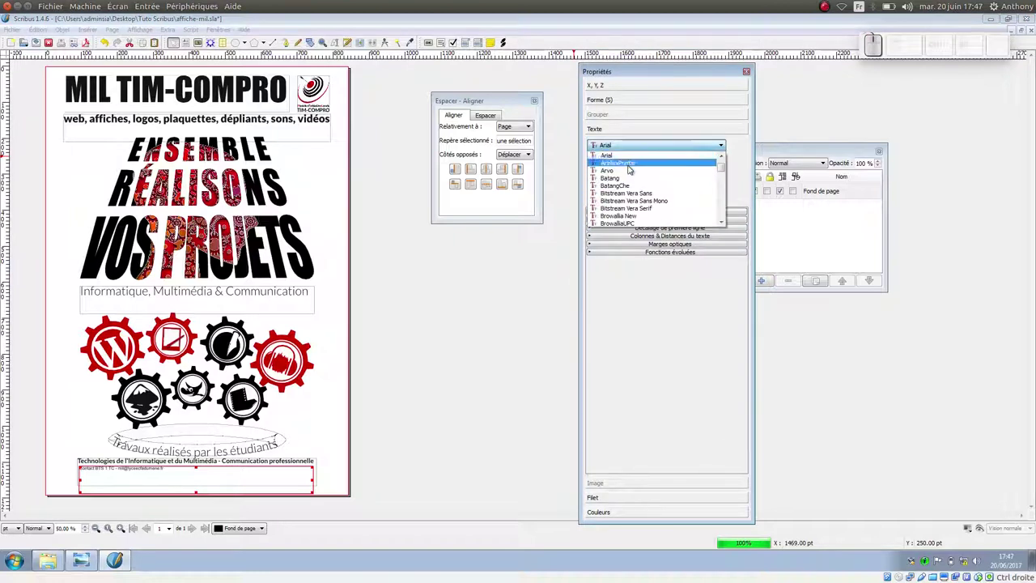
scroll("down", 3)
key("i")
left_click(639, 224)
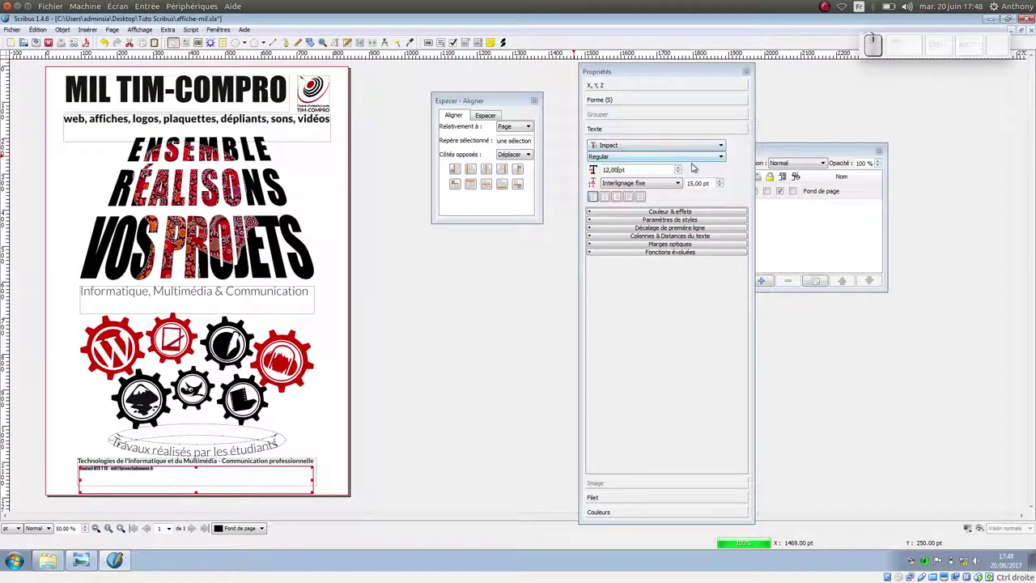
Step: Enlarge the Contact line to 36 pt and centre it beneath the Technologies line
left_click(681, 169)
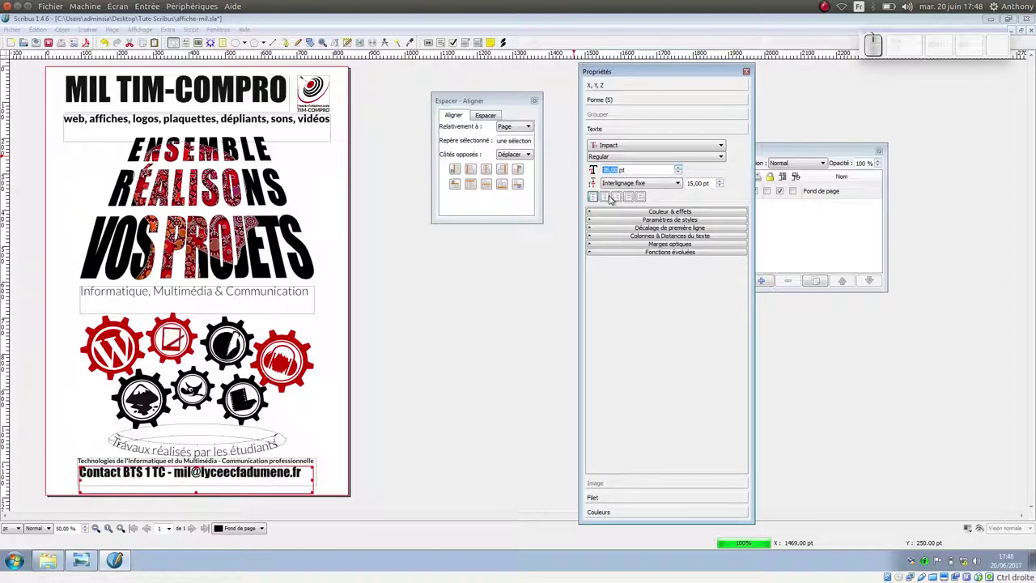
left_click(611, 195)
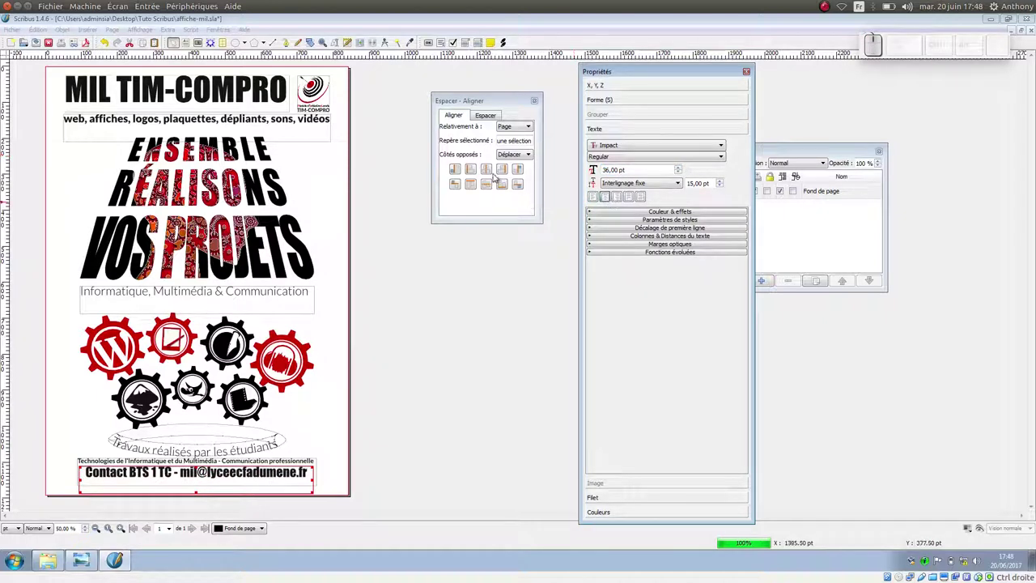
left_click(491, 168)
left_click(276, 458)
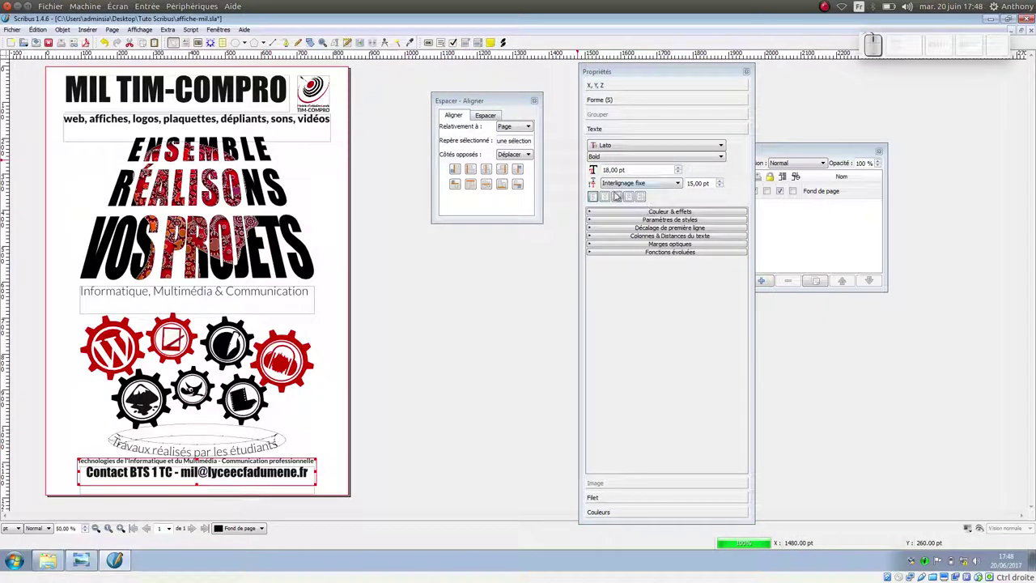